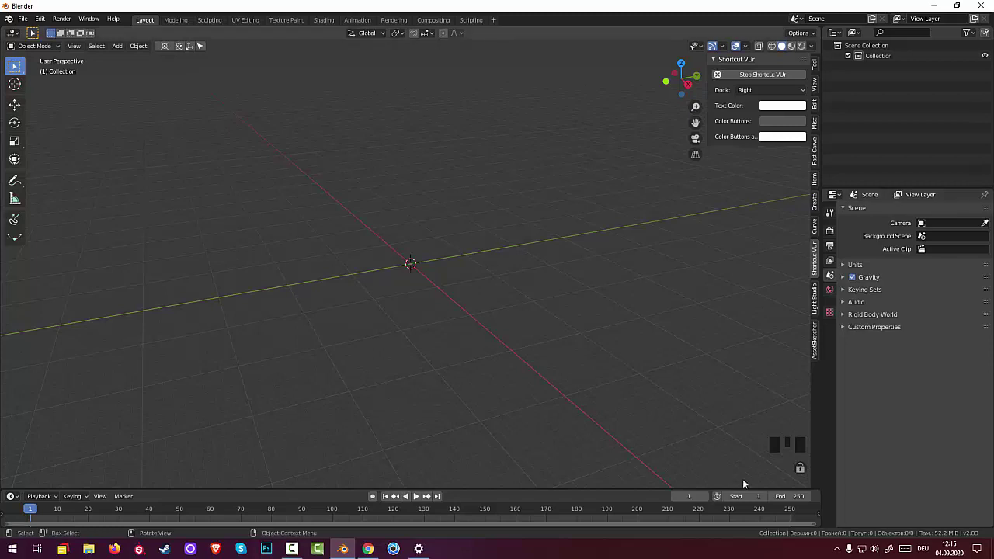
Add a mesh circle at the origin and scale it down to a small ring.
key("shift+a")
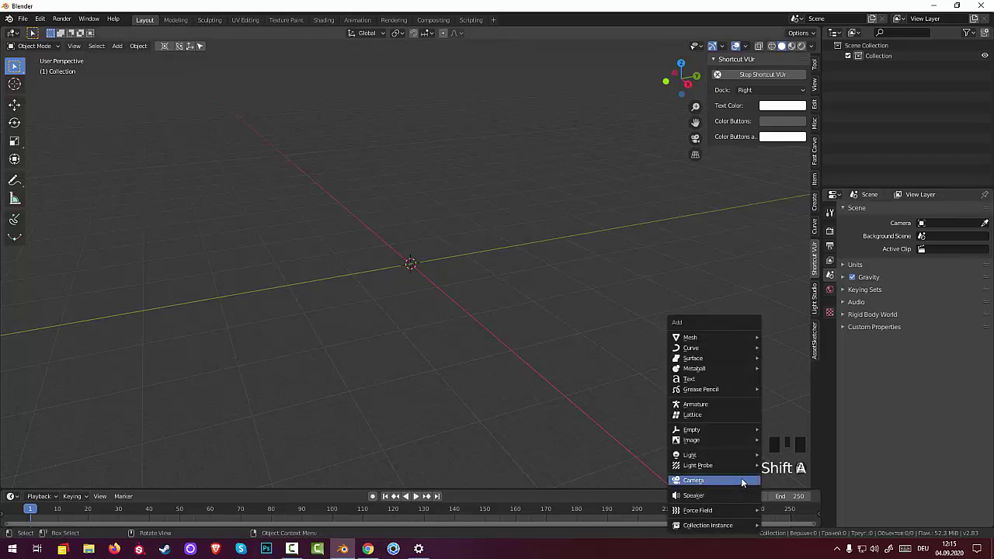
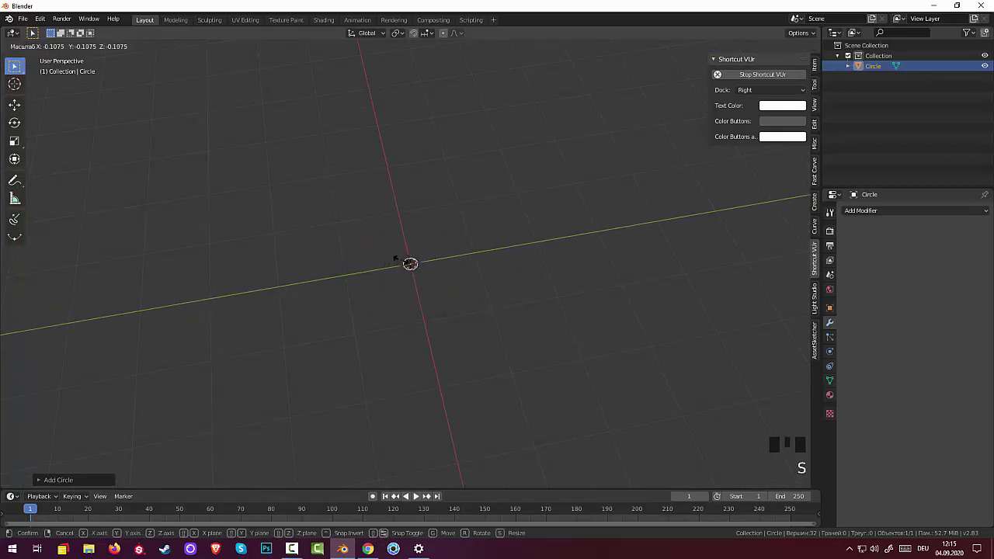
scroll("up", 3)
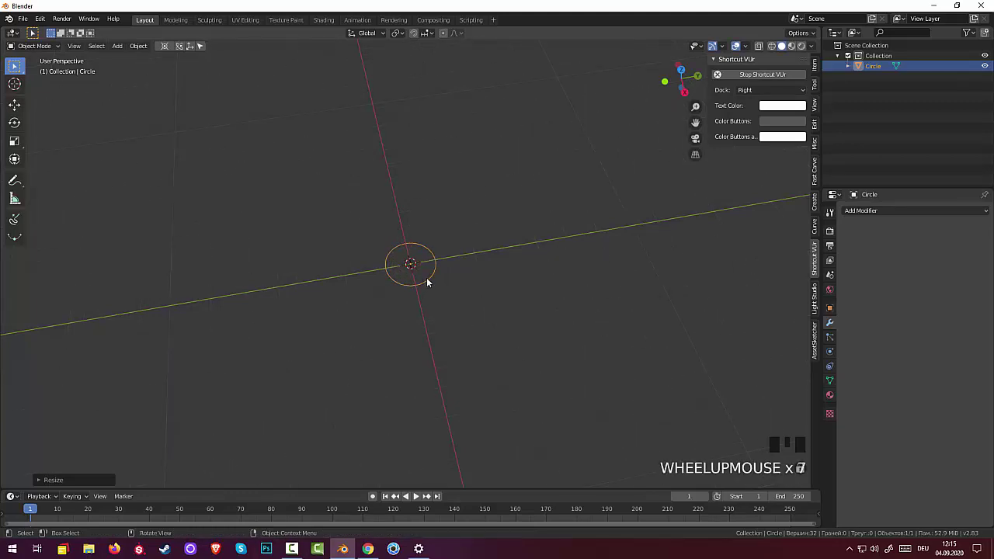
Move the circle to touch the origin and duplicate it to the opposite side, forming a figure-eight.
key("g")
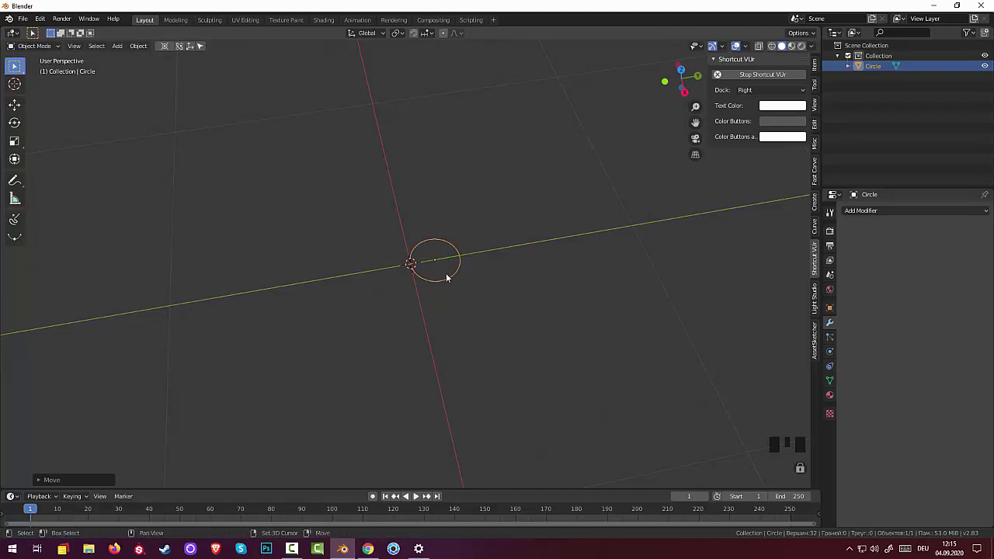
key("shift+d")
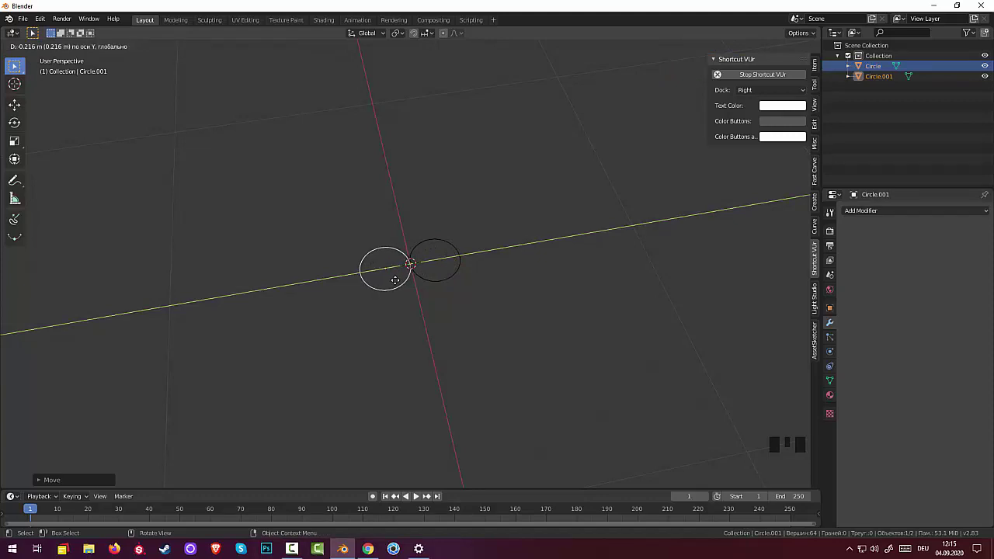
scroll("up", 3)
scroll("up", 3)
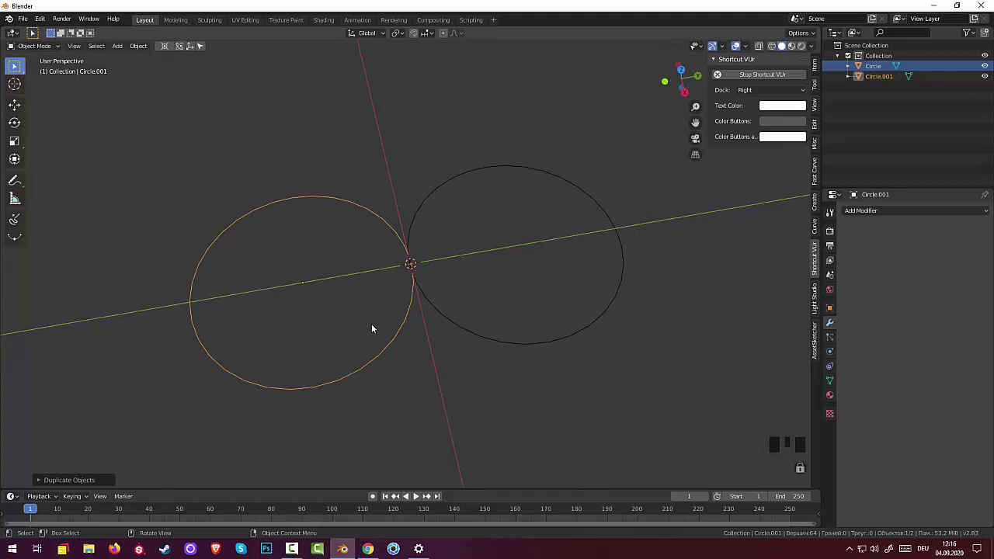
key("g")
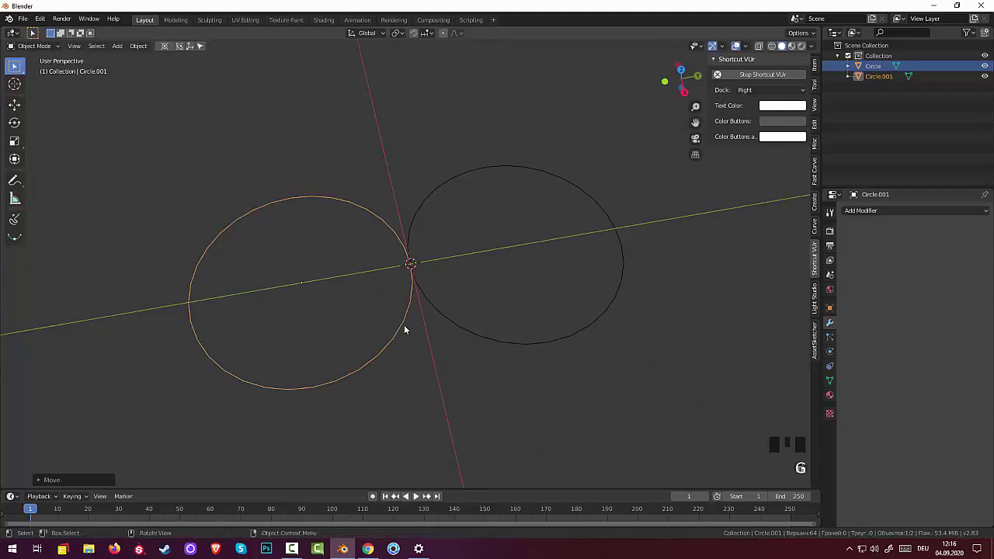
Select both circles and join them into a single Circle object.
left_click(470, 330)
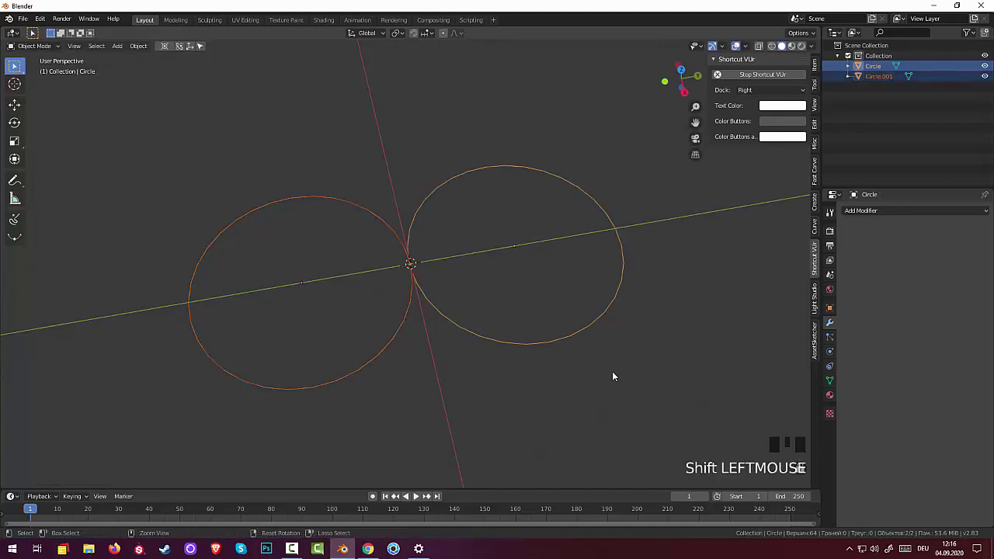
key("ctrl+j")
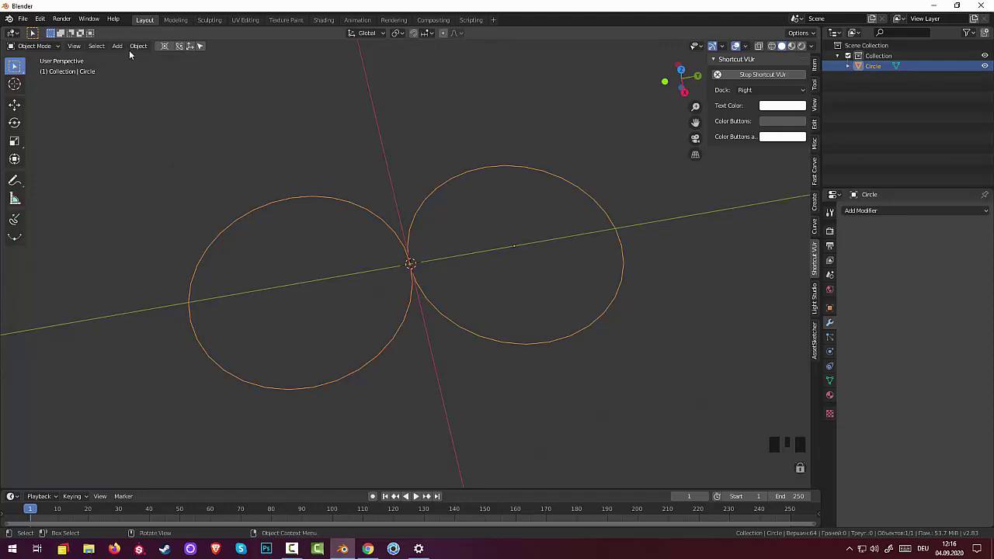
left_click(136, 47)
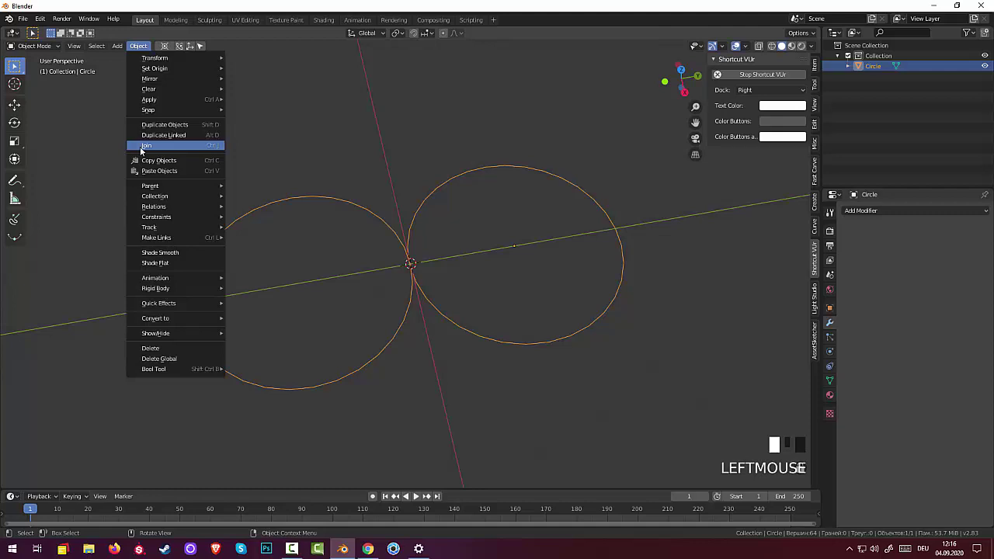
scroll("down", 3)
scroll("down", 3)
scroll("down", 3)
Add a Bezier curve circle at the origin and rotate it 90° to stand upright.
key("shift+a")
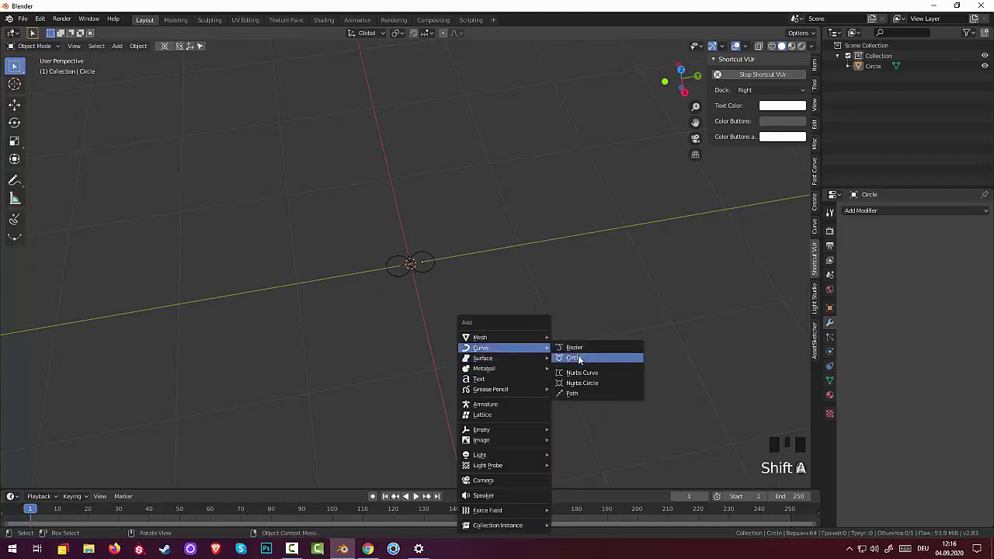
scroll("down", 3)
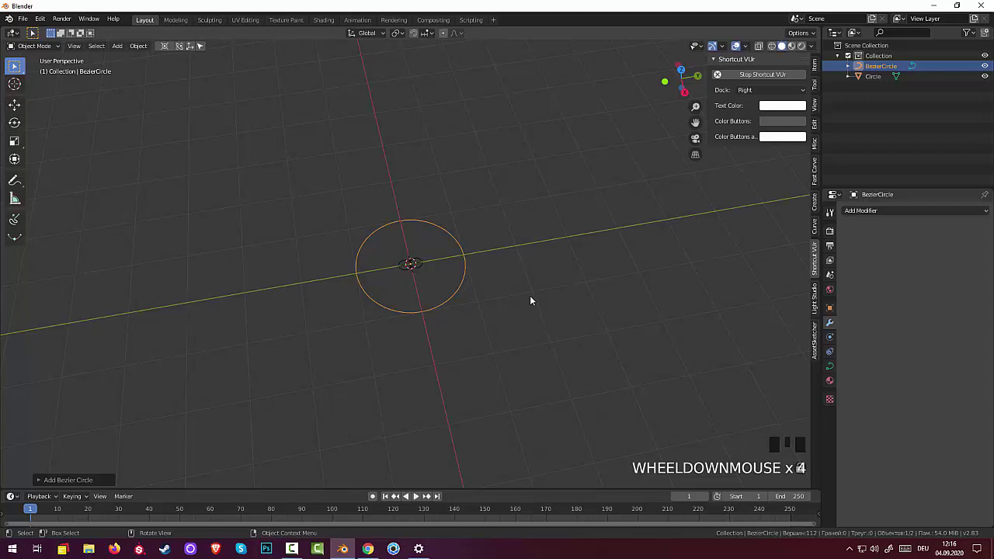
key("r")
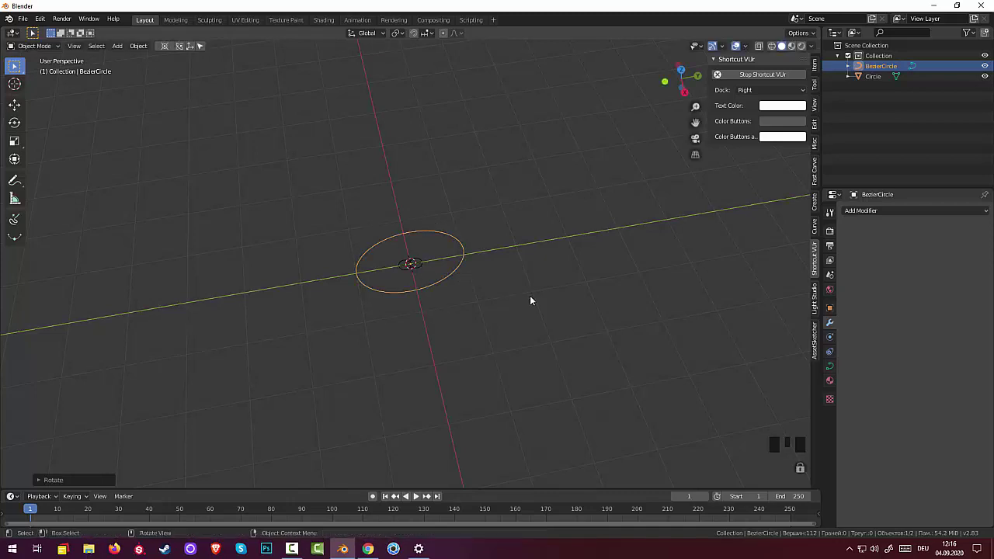
left_click_drag(529, 272, 503, 261)
Scale the Bezier circle up into a large ring surrounding the figure-eight.
key("s")
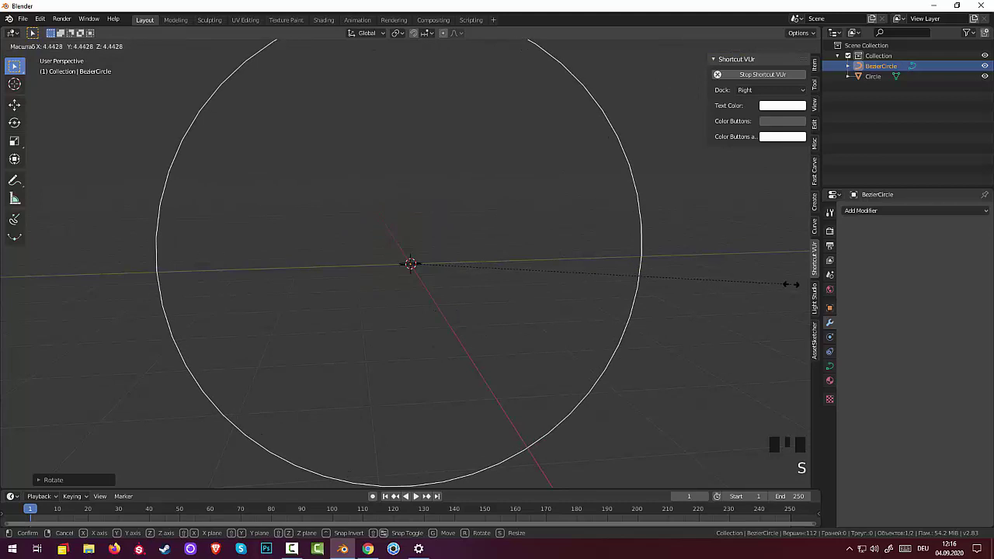
scroll("down", 3)
key("s")
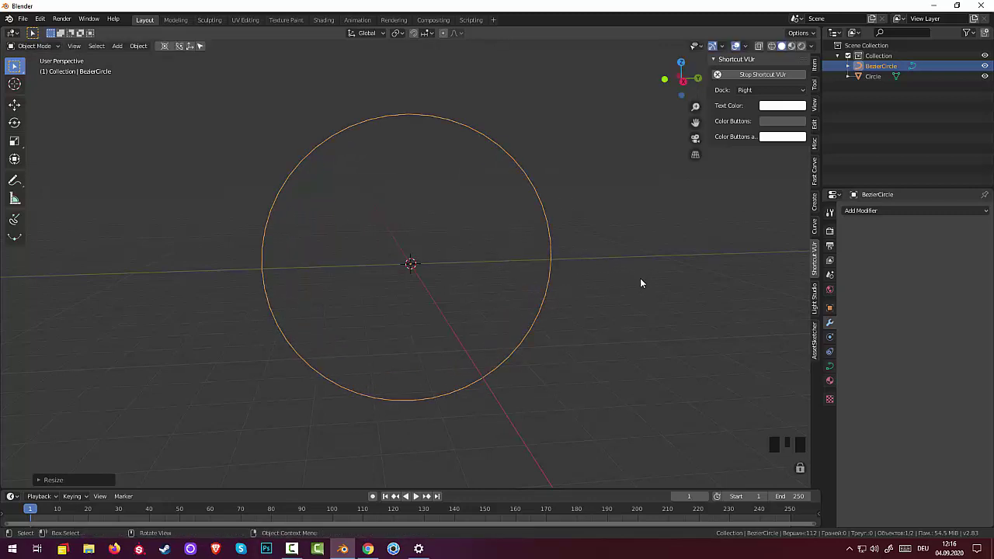
left_click_drag(642, 279, 662, 299)
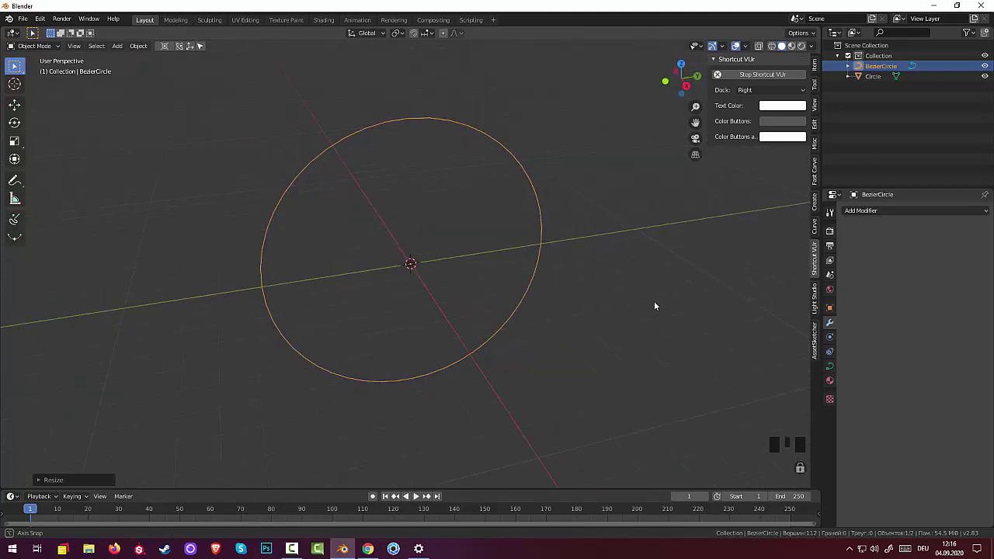
scroll("up", 3)
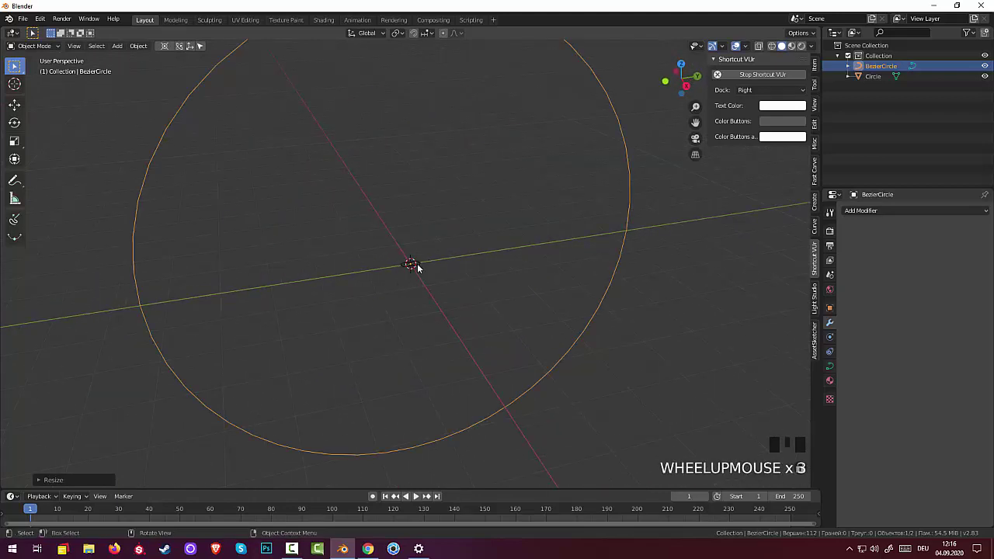
Give the joined Circle mesh a Screw modifier with a 0.3 m screw offset.
left_click(419, 263)
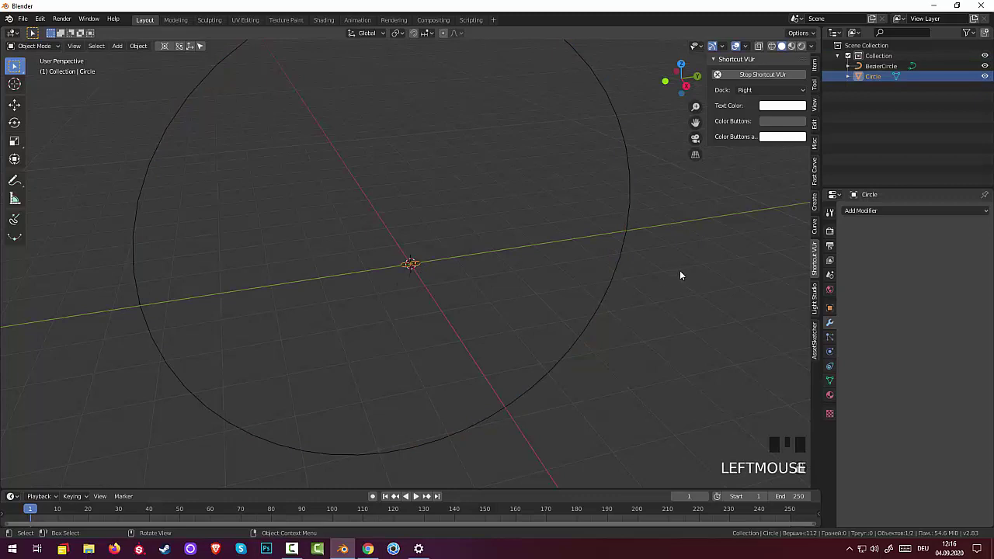
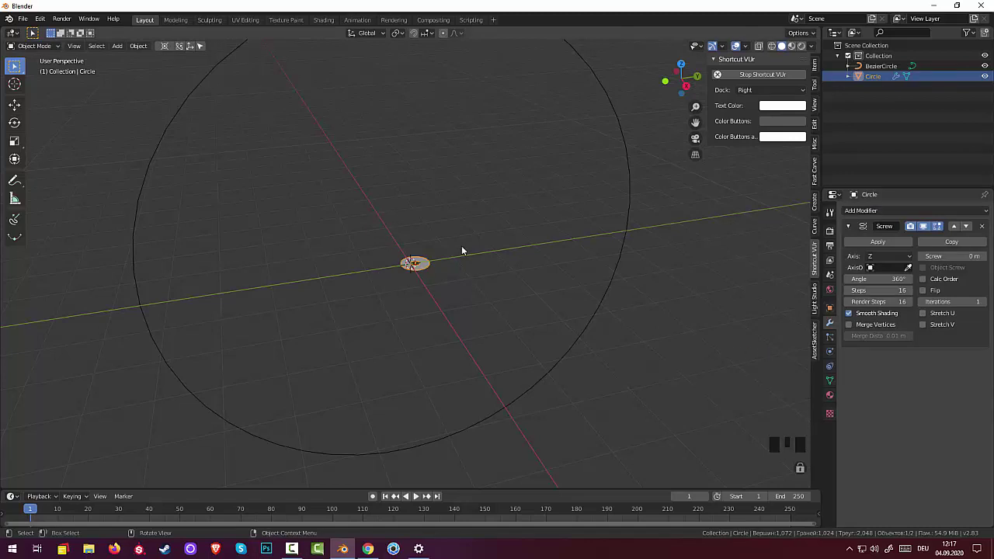
scroll("up", 3)
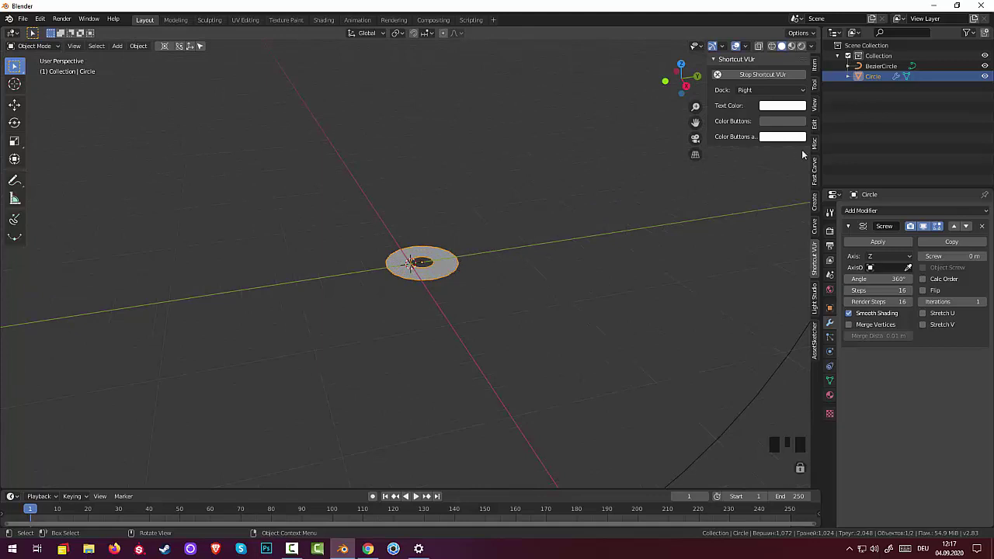
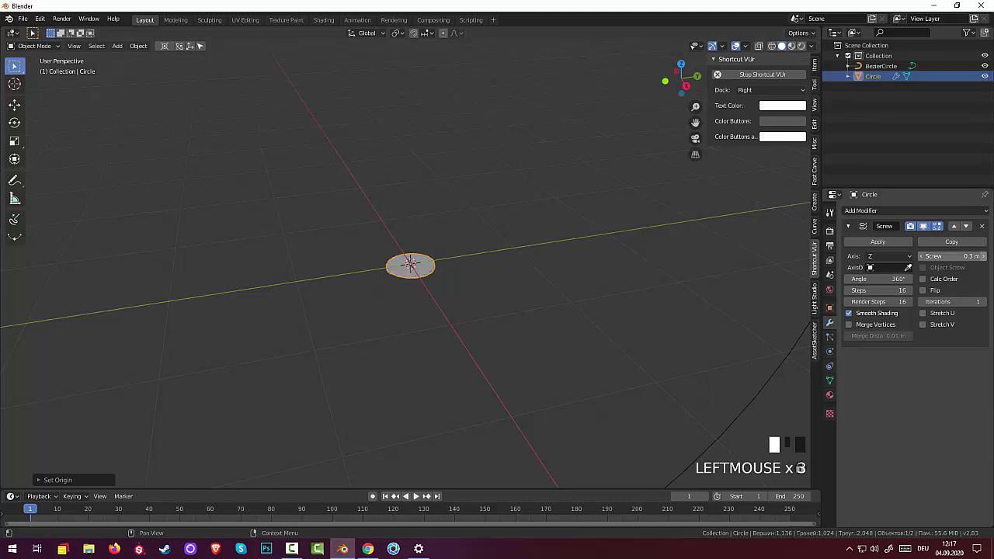
Add a Curve modifier to the Circle mesh so it deforms along the BezierCircle.
left_click(533, 320)
left_click_drag(405, 288, 864, 212)
left_click(864, 212)
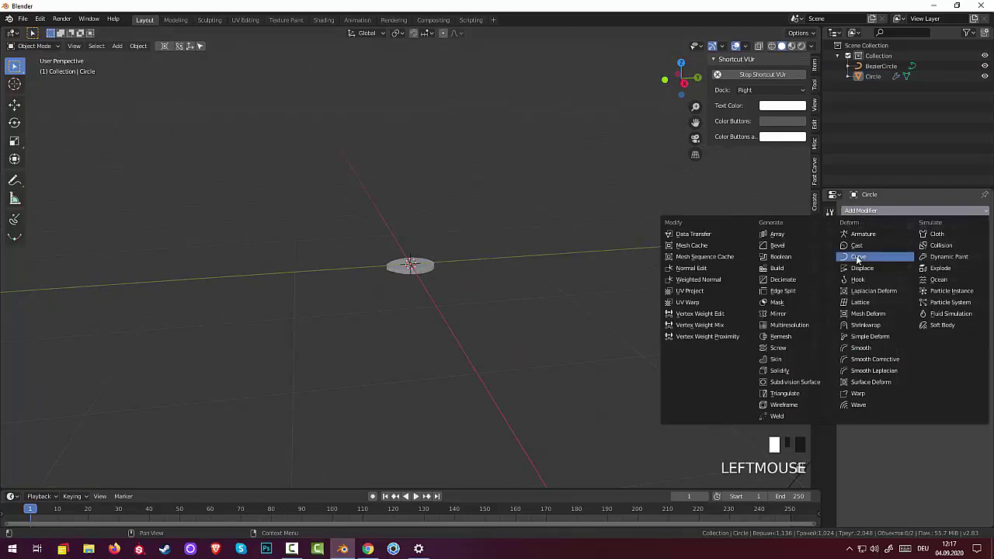
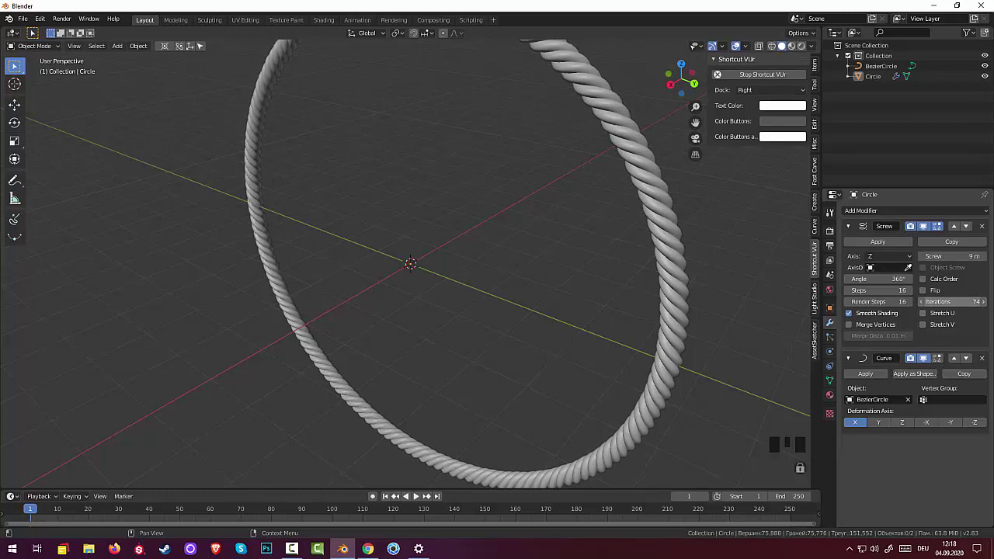
scroll("down", 3)
left_click_drag(688, 306, 727, 286)
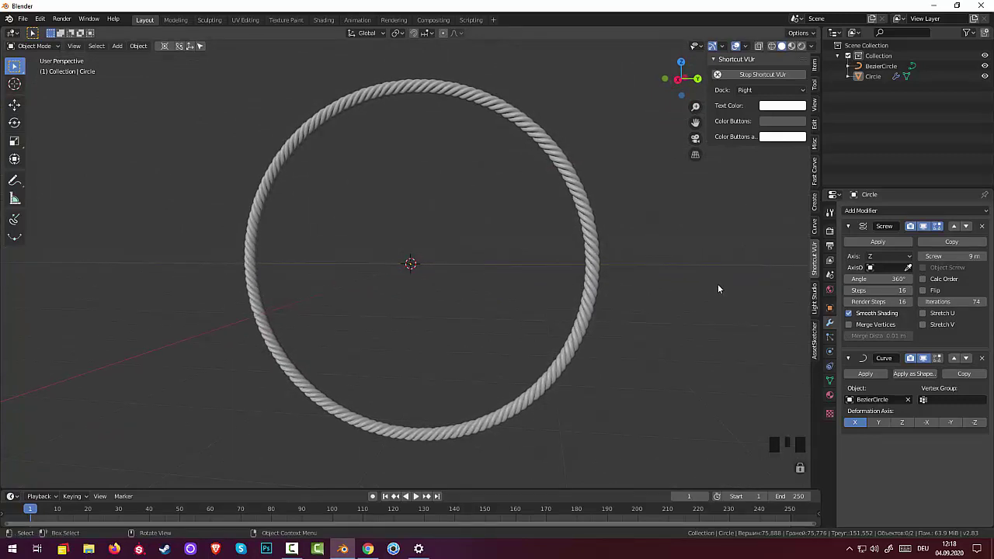
left_click_drag(710, 292, 678, 312)
scroll("down", 3)
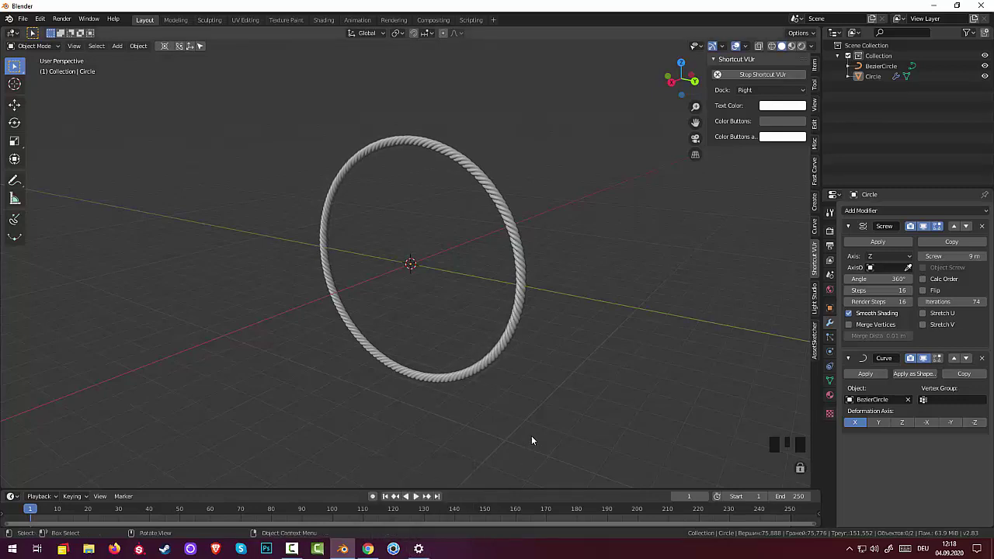
left_click(533, 436)
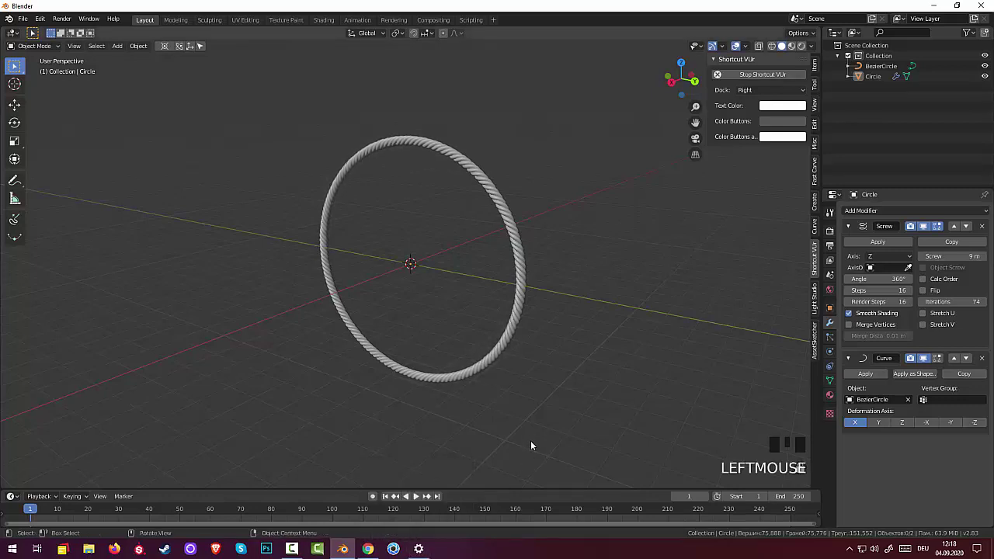